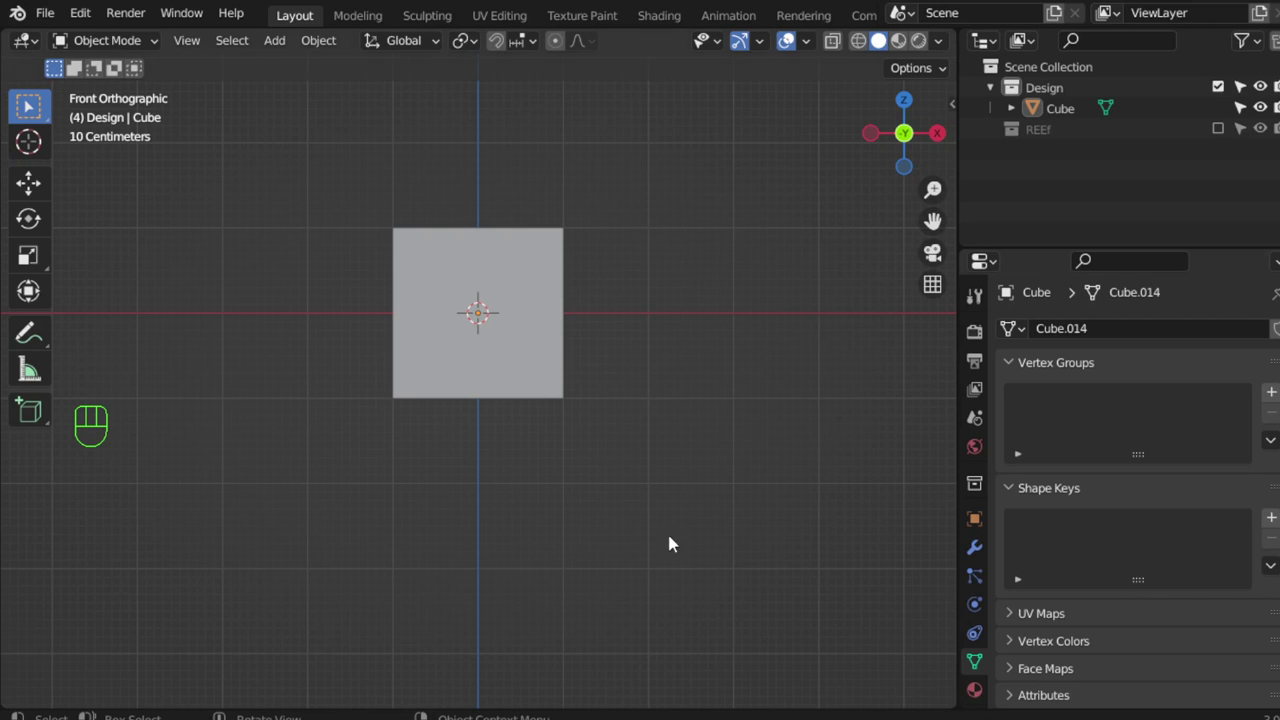
Select the cube and launch Carver (Ctrl+Shift+X) to notch its top profile with Difference Rectangle cuts.
left_click_drag(100, 27, 410, 348)
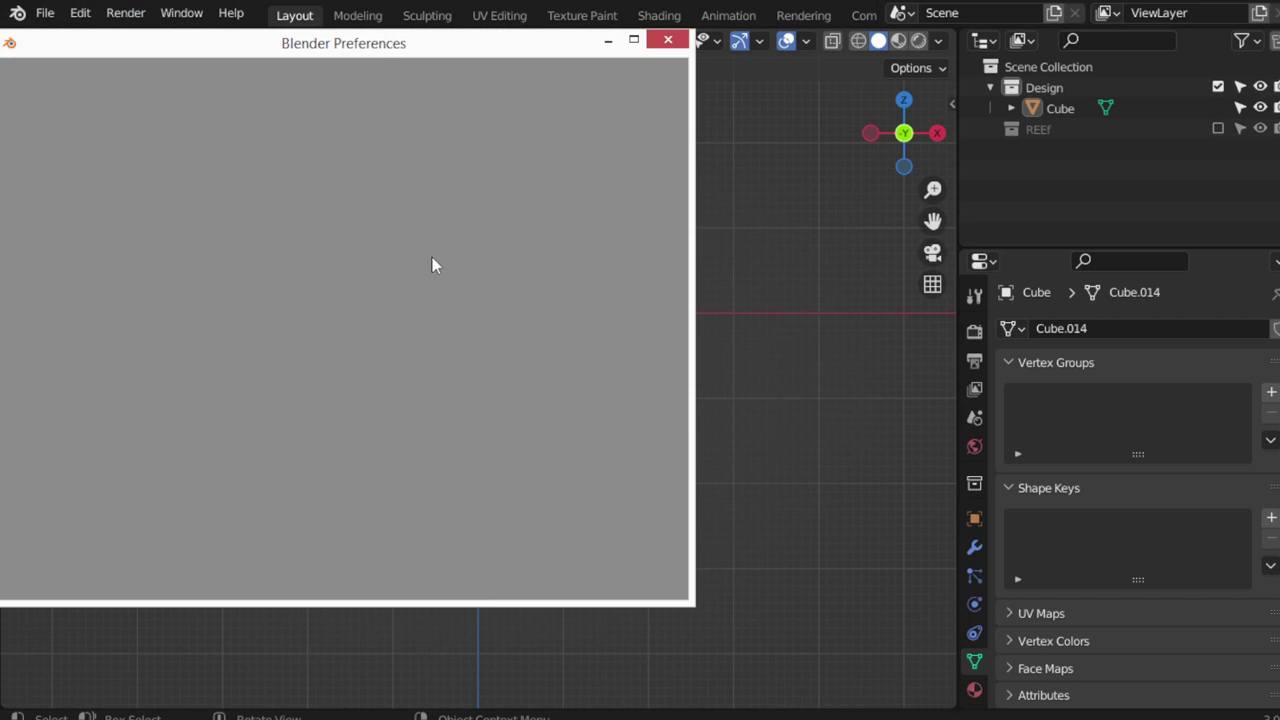
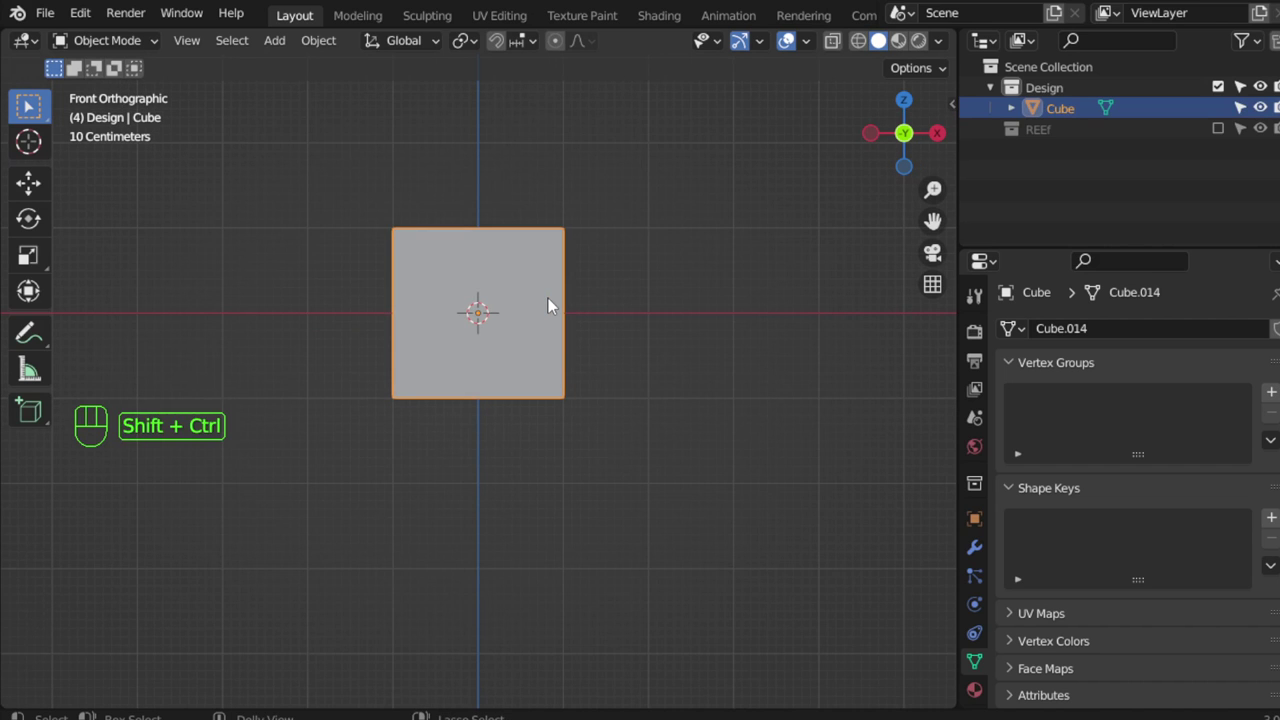
key("ctrl+shift+x")
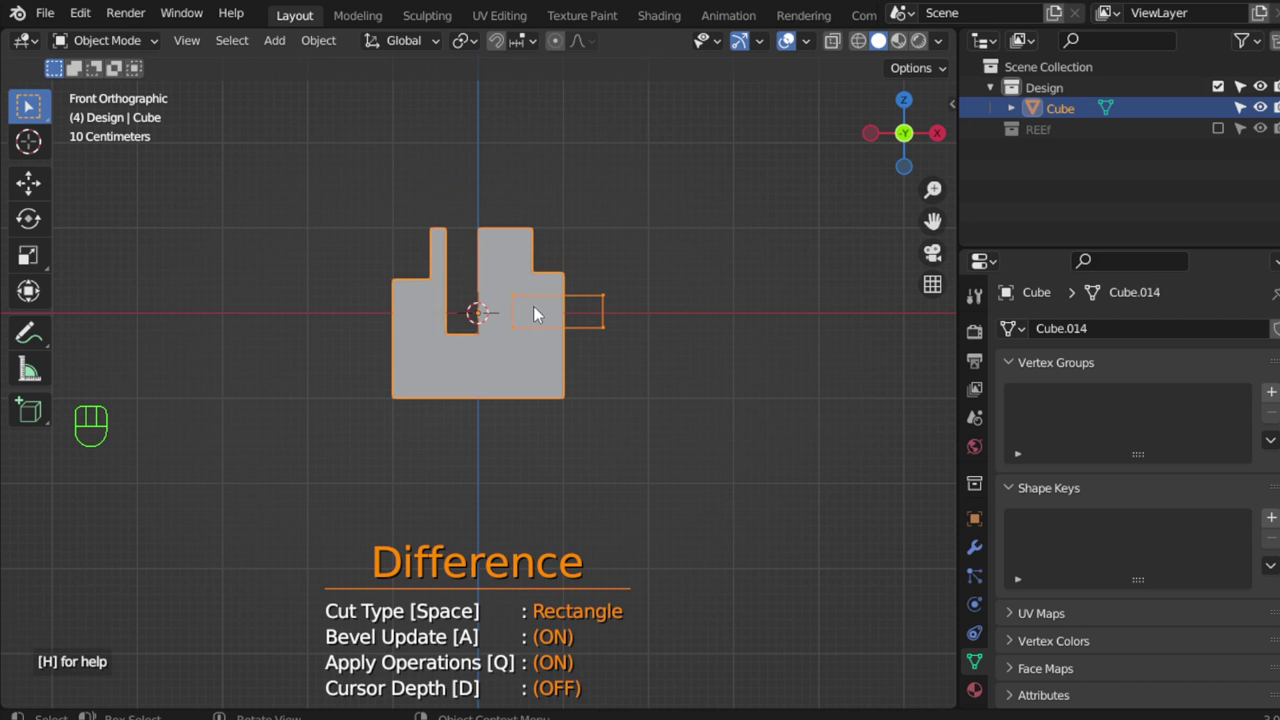
Switch to Right view and carve a circular hole through the cube's stepped side profile.
key("KP_3")
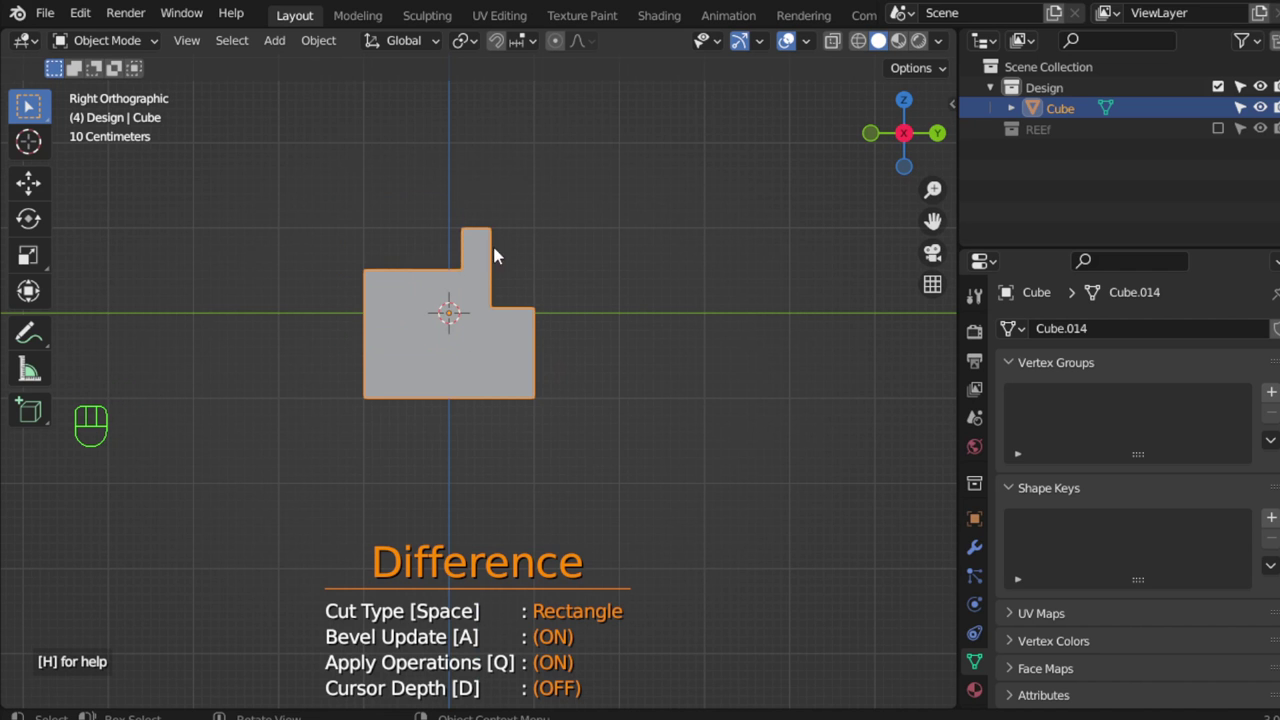
left_click_drag(526, 299, 520, 283)
Cut a second circle in Rebool mode so the removed disc remains as its own object, Cube.001.
key("KP_3")
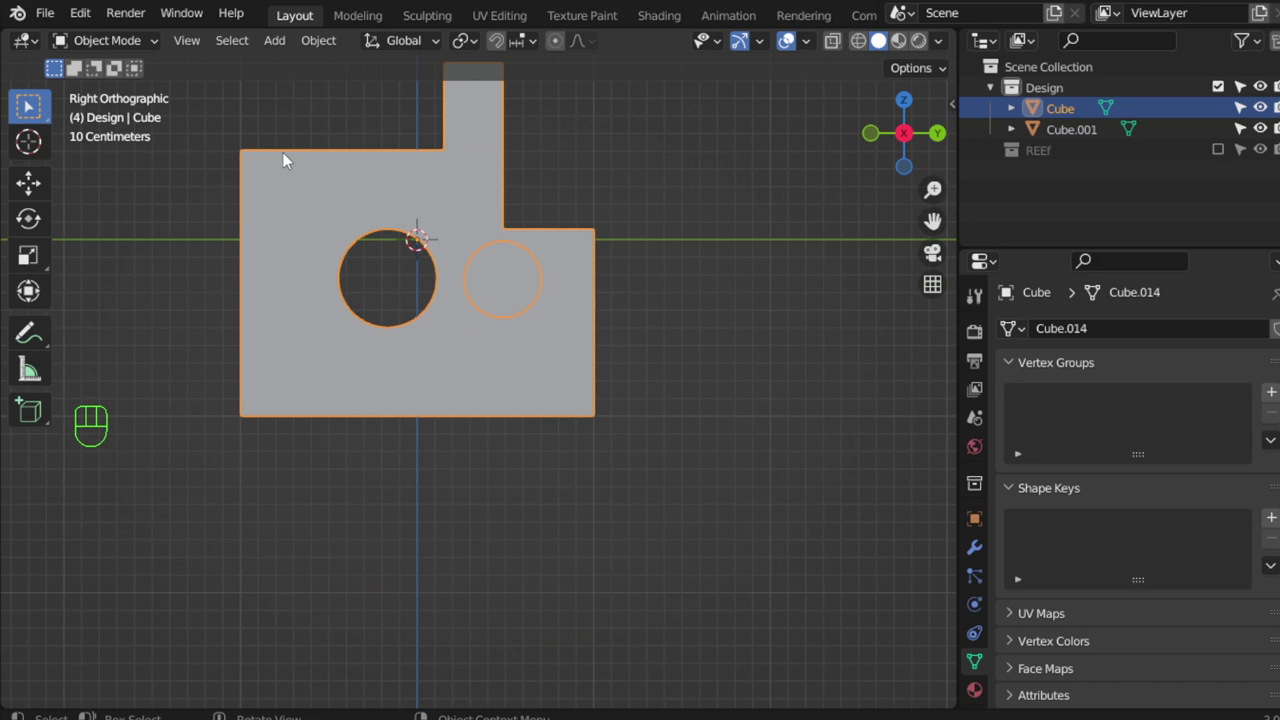
Run Carver again, cycle to the Line cut type and place line points across the lower left of the part.
key("ctrl+shift+x")
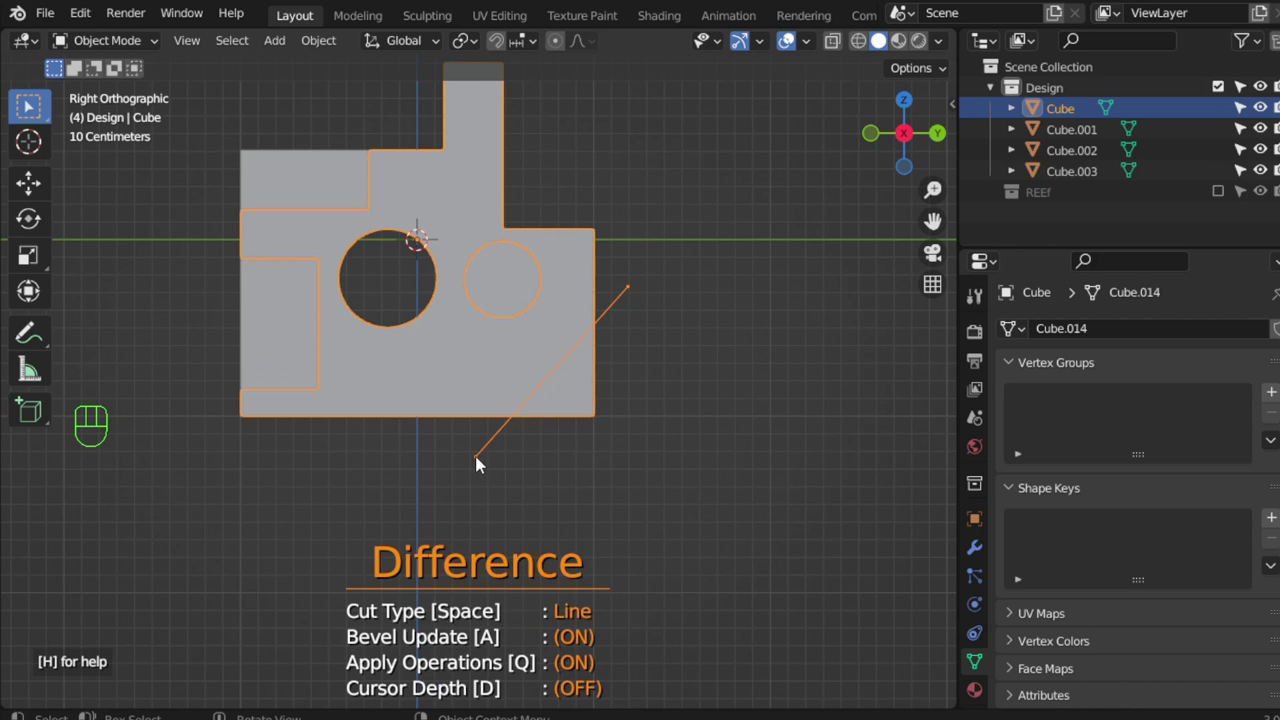
left_click(482, 461)
key("space")
key("space")
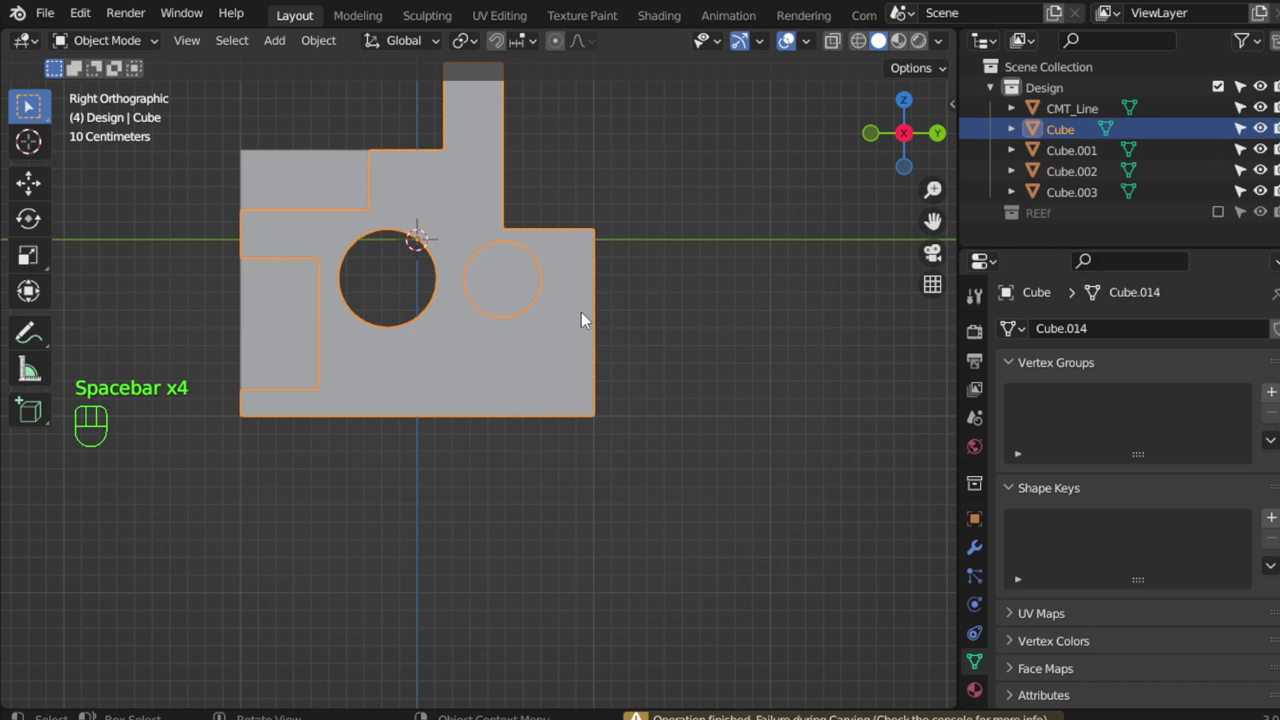
left_click(589, 317)
Cancel the cut, add another line cutter and select the lower slab Cube.003, framing it in view.
key("Escape")
left_click(592, 339)
left_click_drag(530, 341, 696, 388)
left_click_drag(577, 383, 531, 384)
left_click(587, 401)
middle_click(578, 393)
left_click(445, 374)
Show the separated stepped pieces from Front view and start Carver again, cycling its cut type.
key("KP_1")
key("ctrl+shift+x")
key("space")
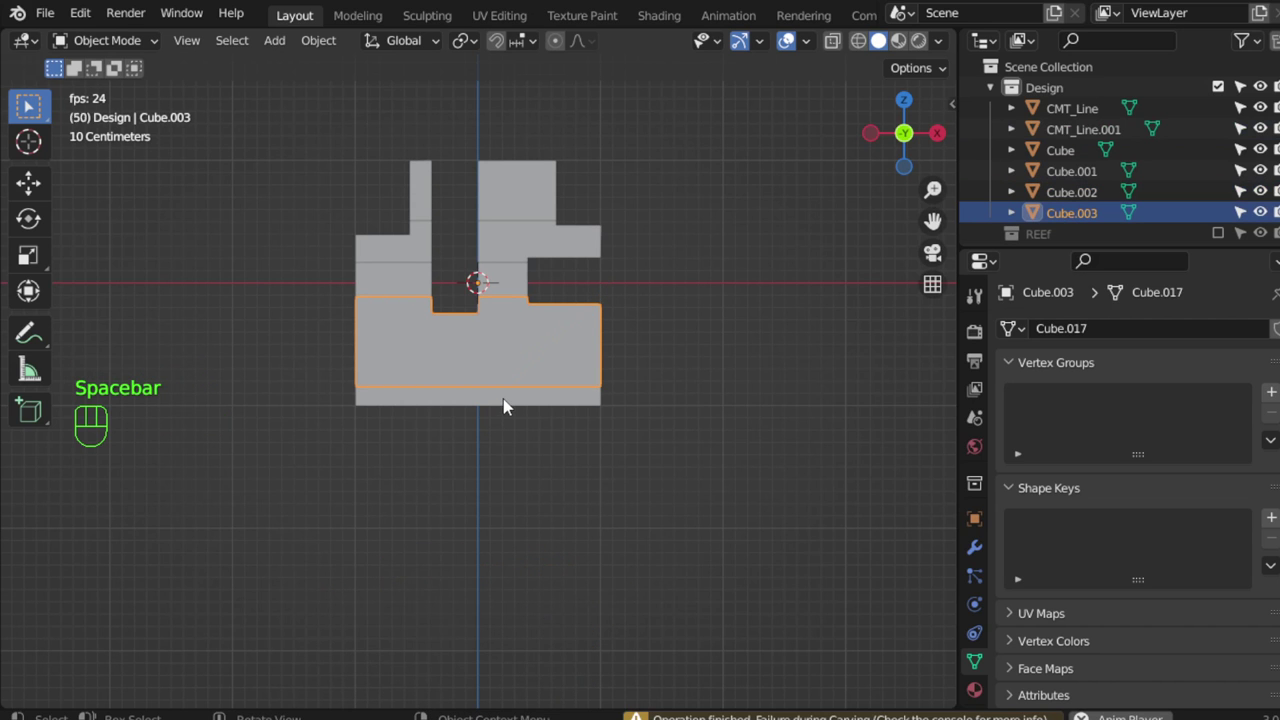